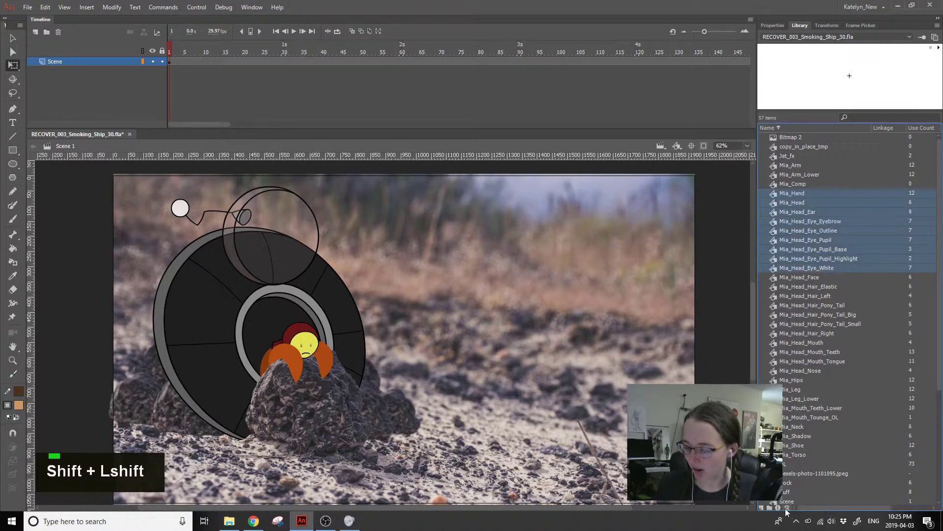
- Select the unused library items and delete them, leaving the 22 ship, rock and scene symbols
click(888, 398)
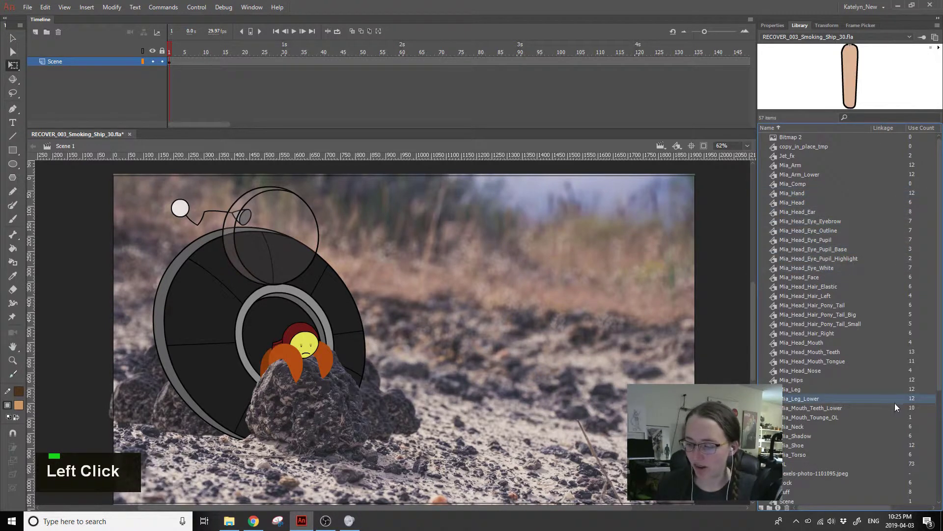
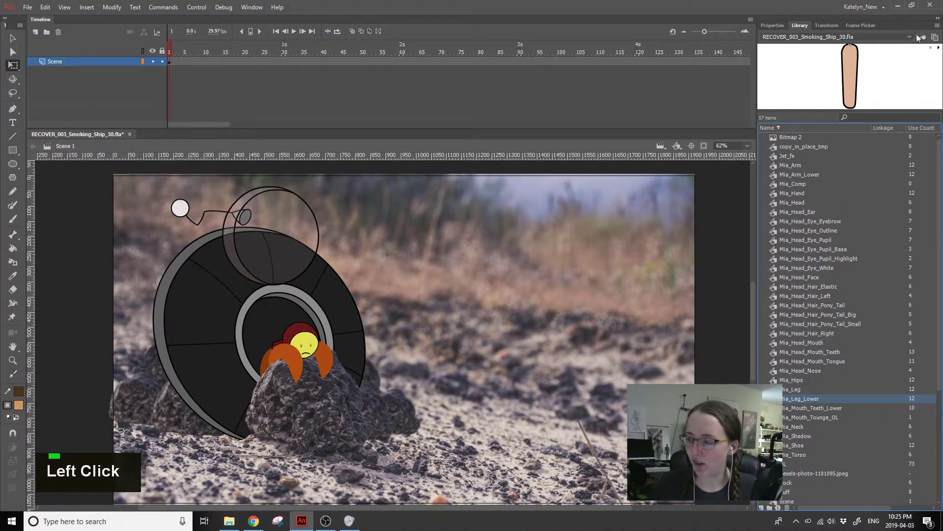
click(940, 29)
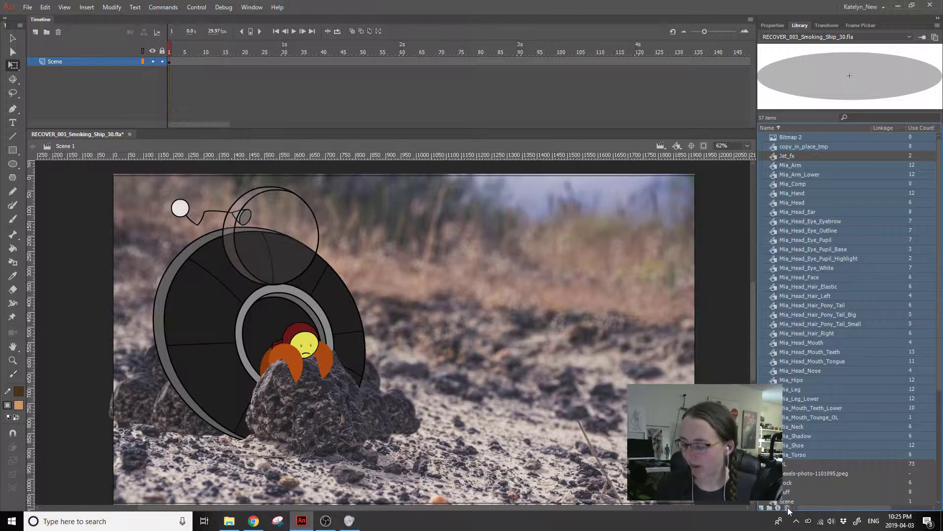
click(791, 511)
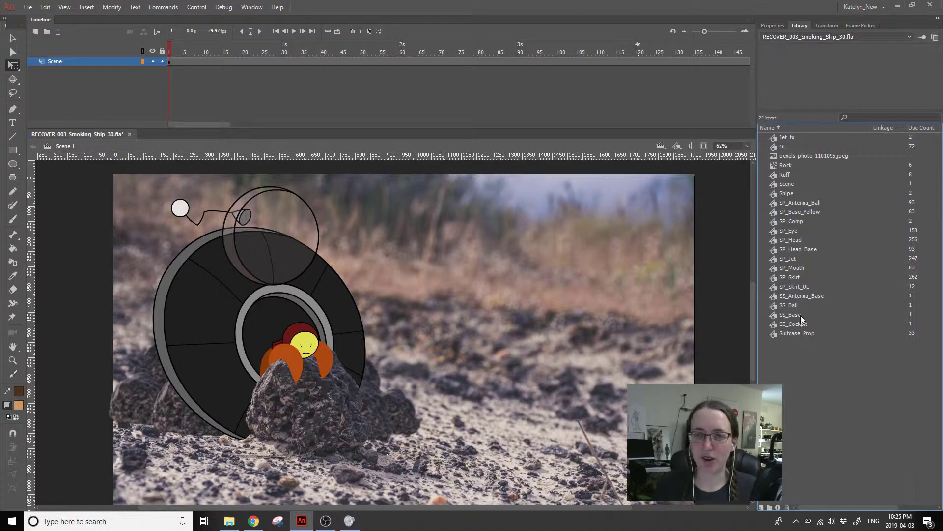
- Show the document properties, play the timeline to frame 77, then bring up View > Preview Mode
click(775, 31)
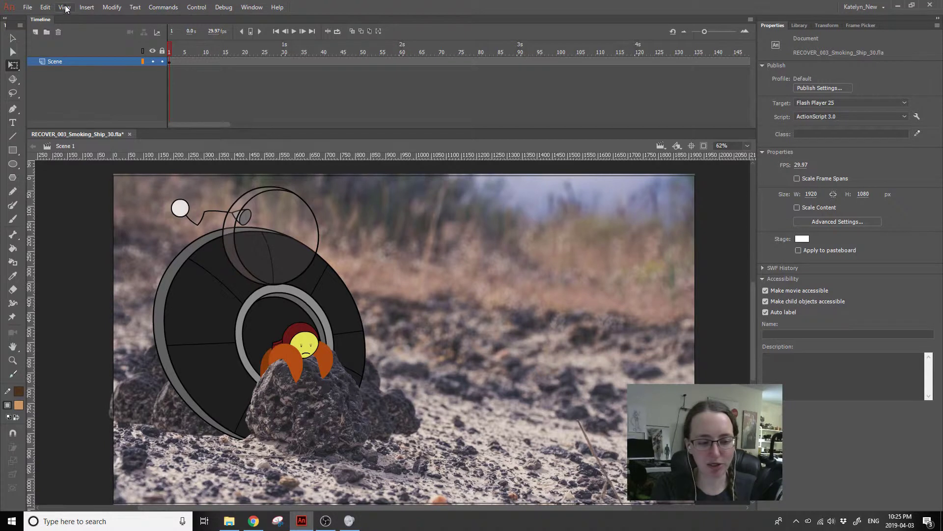
click(68, 9)
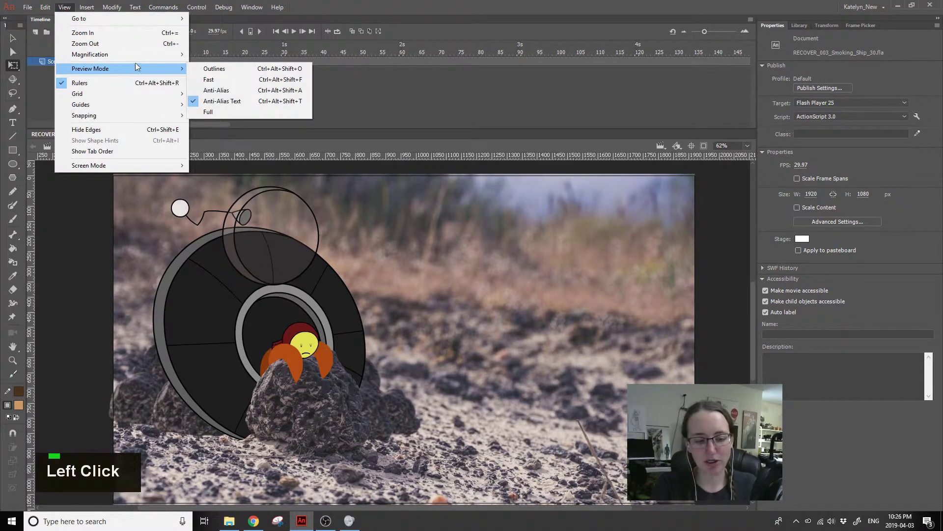
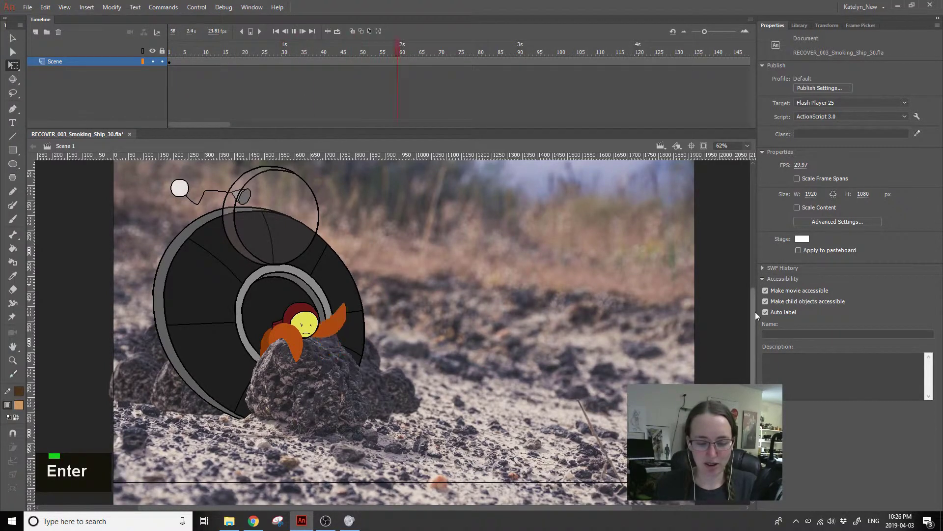
key(Return)
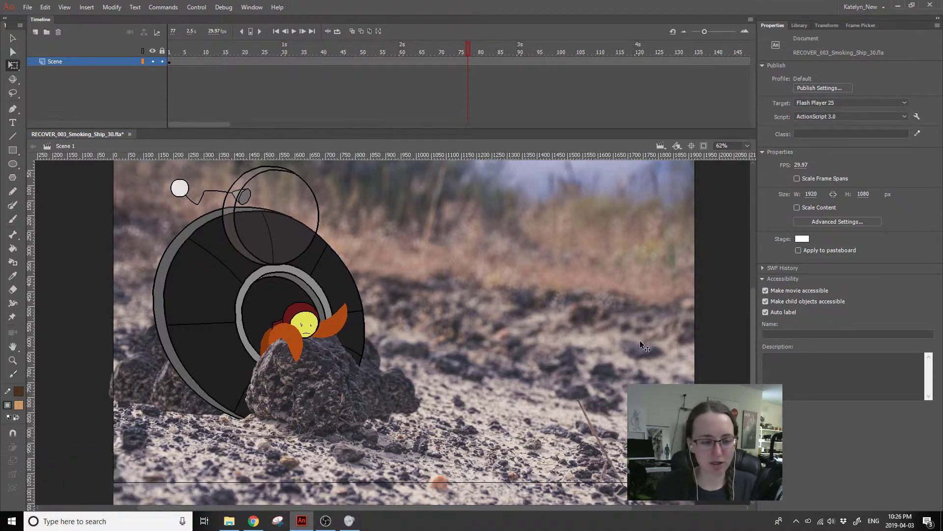
click(74, 9)
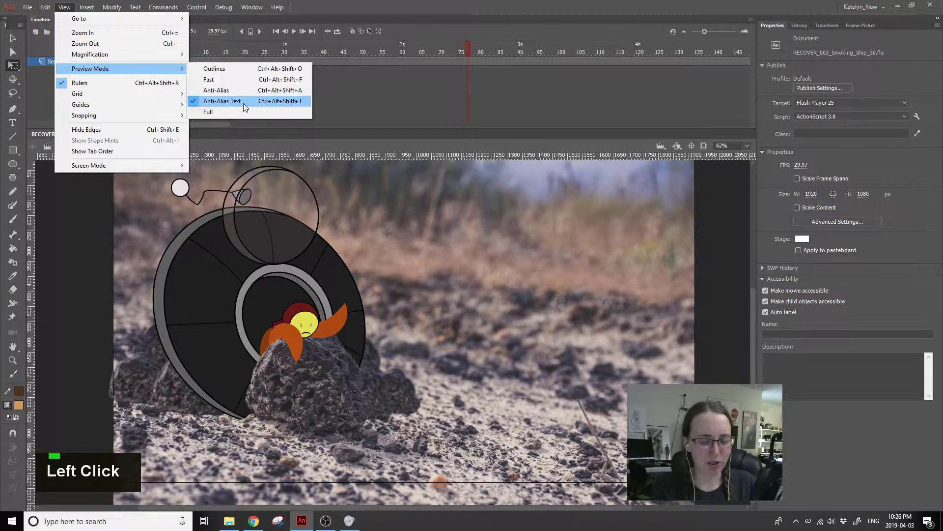
- Enter the nested Scene symbol and step down into the Ship symbol for editing
double_click(169, 204)
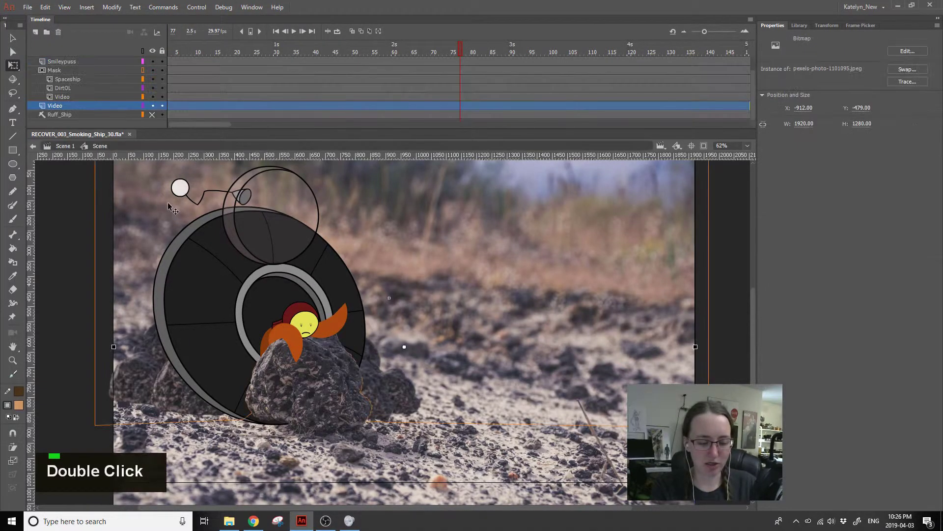
click(219, 228)
double_click(219, 229)
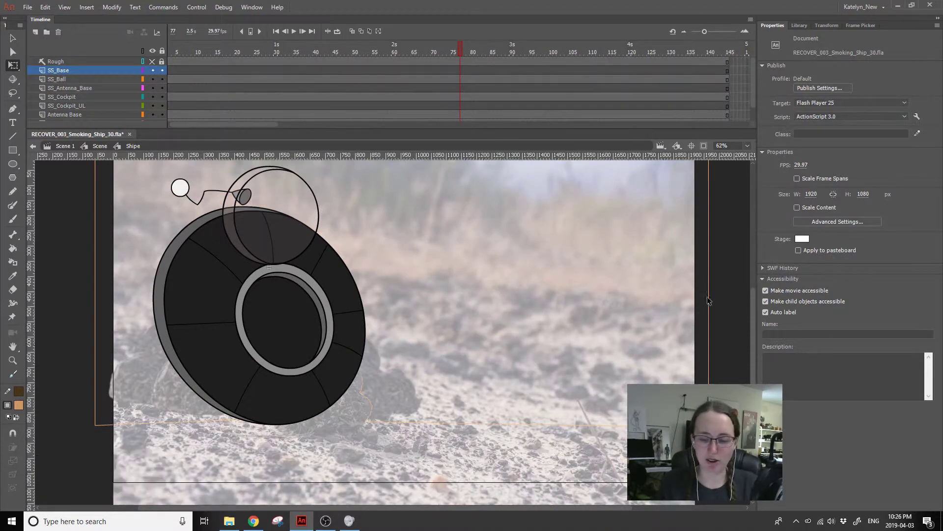
click(717, 302)
double_click(717, 301)
- Enter the pilot's SP_Comp symbol, select the PROP layer and bring up the Frame Picker
click(314, 326)
double_click(316, 328)
click(400, 348)
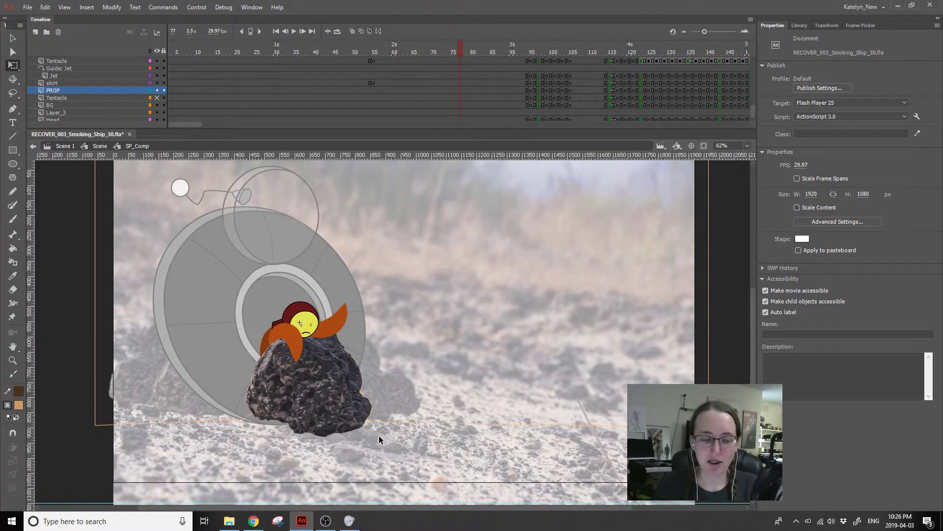
click(866, 30)
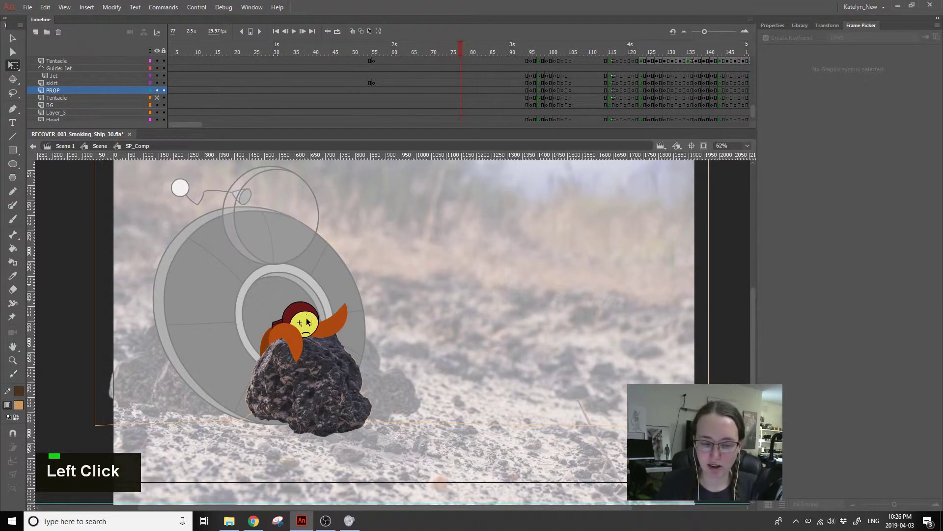
- Select the Head layer and the pilot's SP_Head instance on the stage
double_click(164, 51)
click(312, 321)
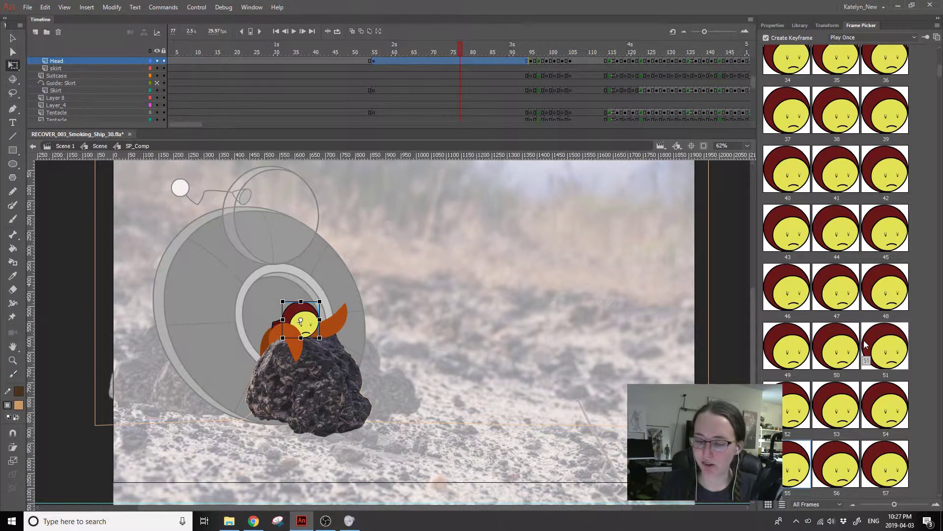
click(373, 59)
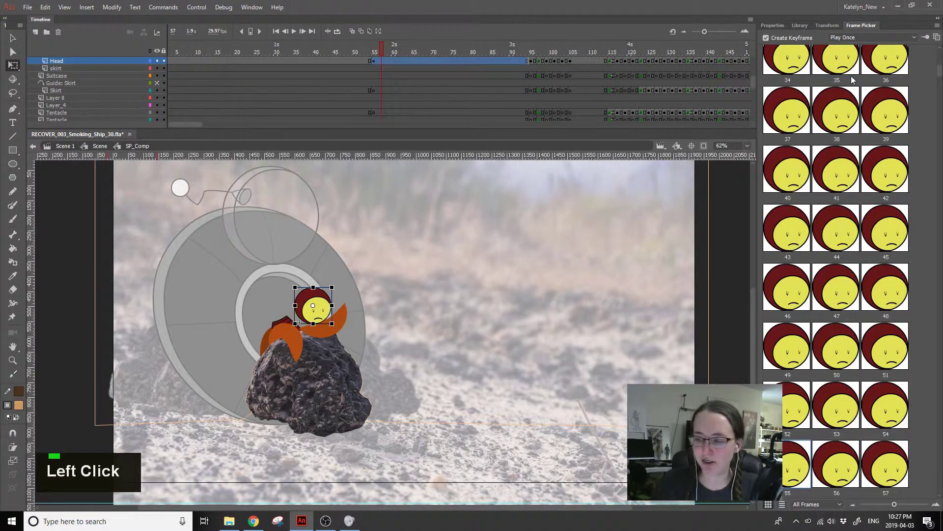
key(ctrl+z)
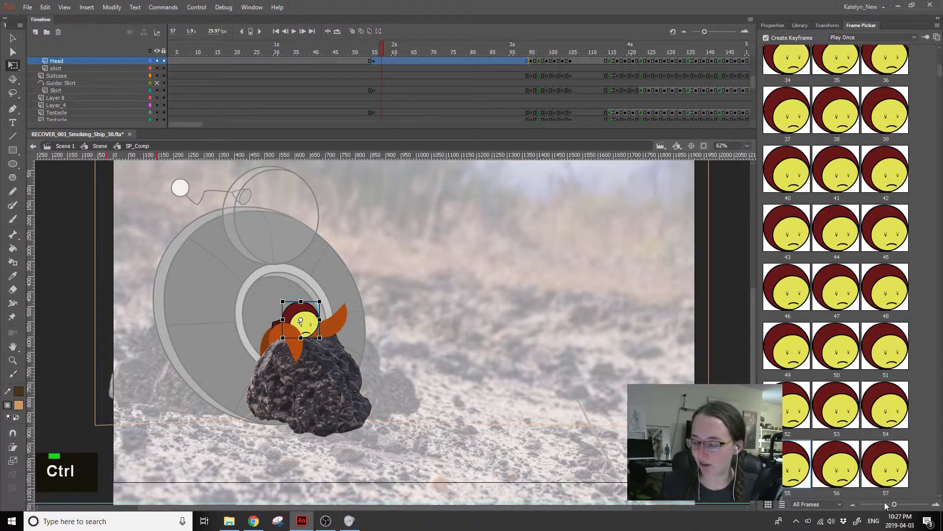
- Shrink the Frame Picker thumbnails to see more keyframes, then show the head instance's looping properties
click(895, 507)
double_click(882, 508)
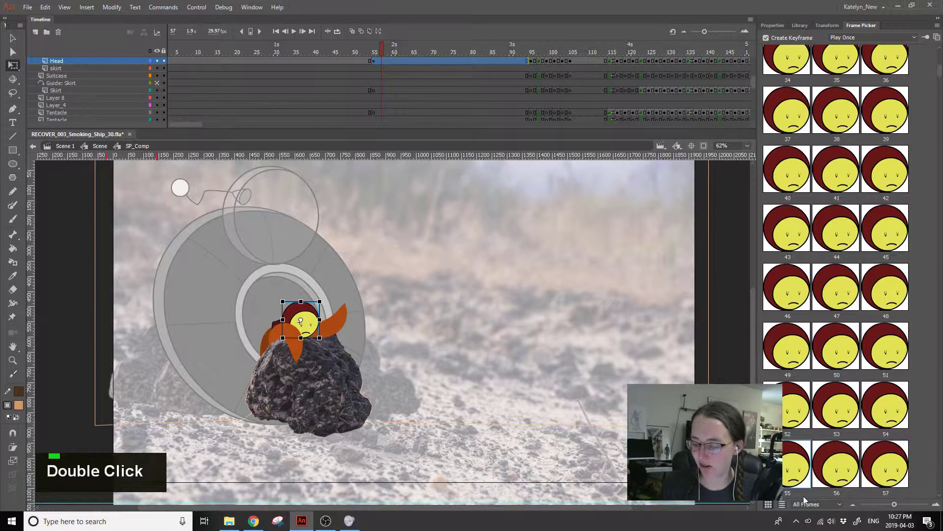
click(820, 507)
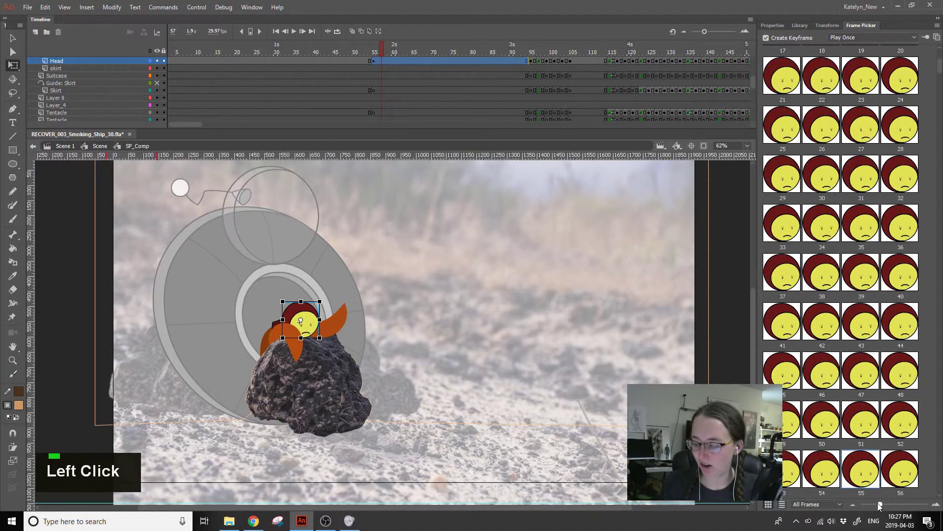
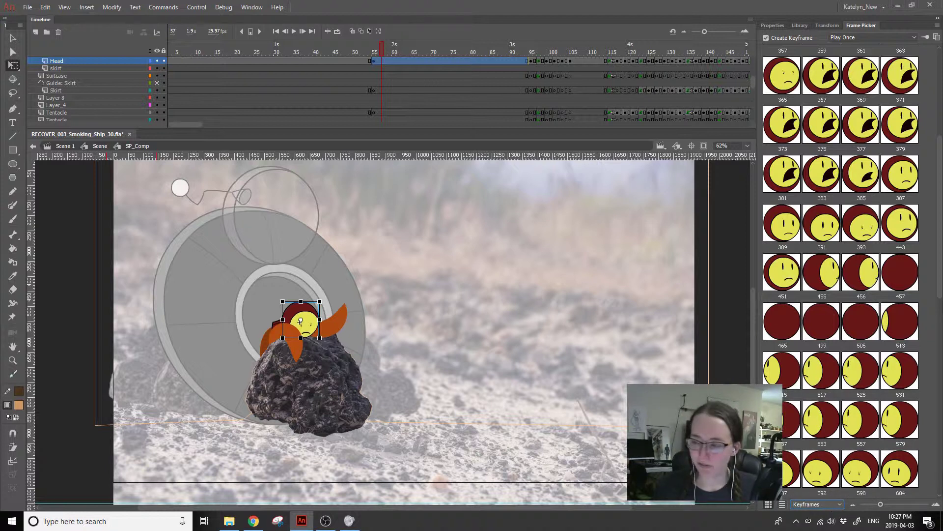
click(386, 186)
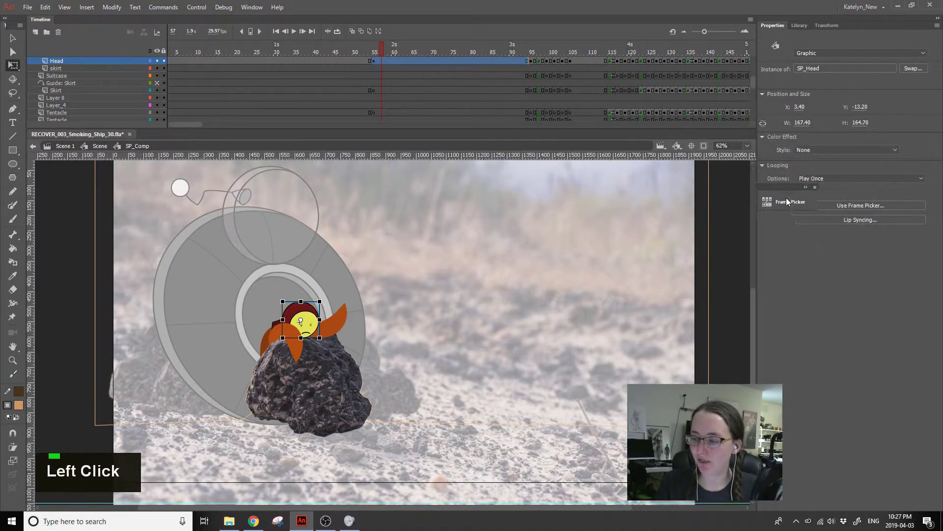
- Exit back to the Scene timeline and hide the Video background layer so the composition sits on white
double_click(373, 322)
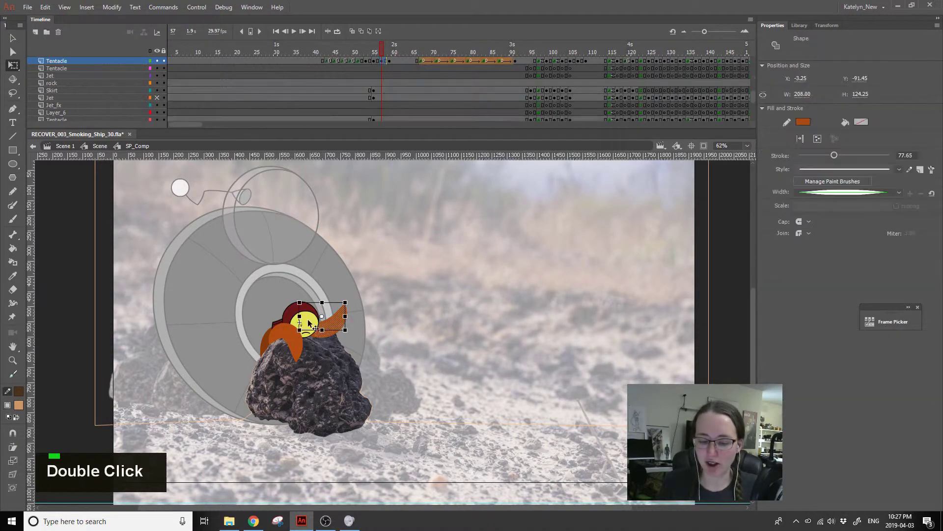
click(384, 368)
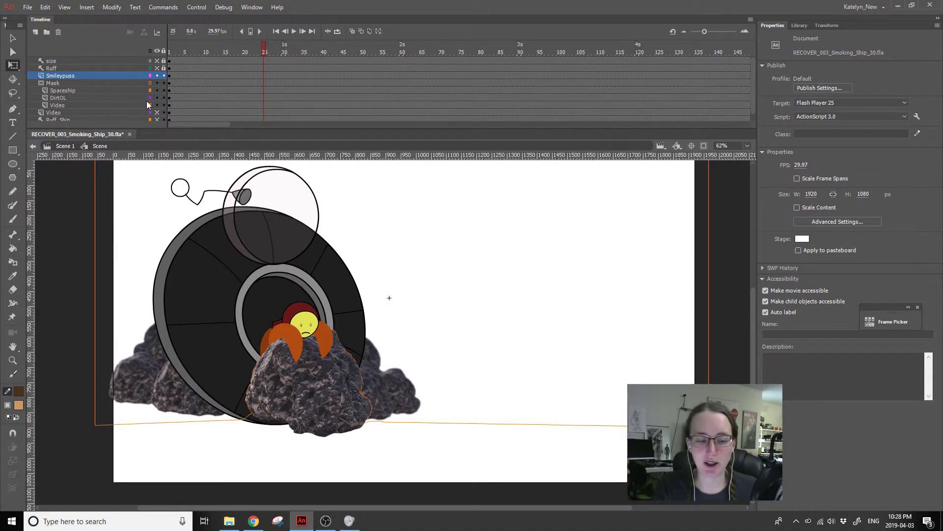
click(157, 118)
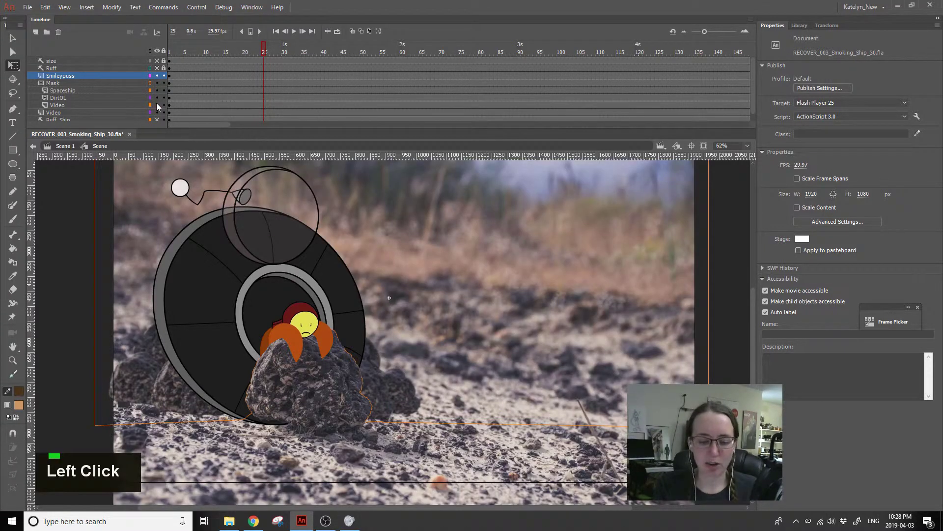
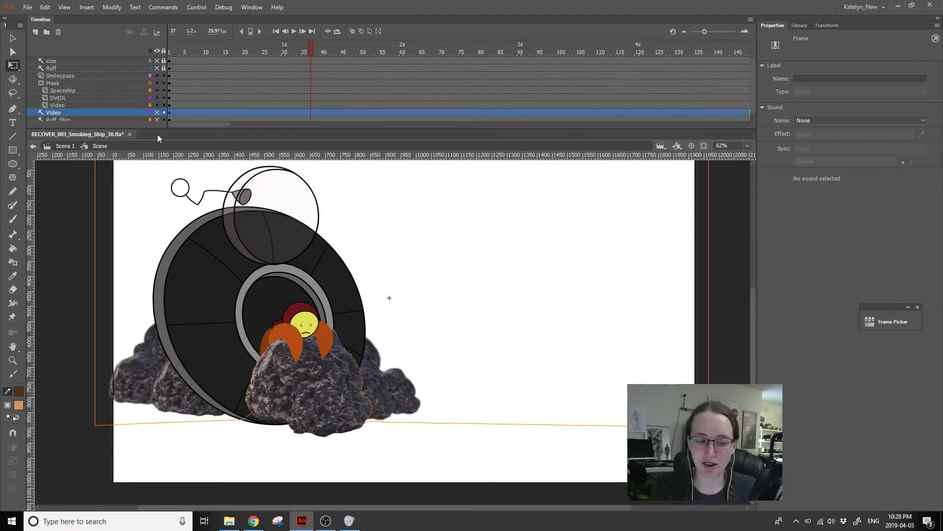
- Return to the top-level Scene 1 timeline and play the animation of the pilot rising from the ship
click(185, 50)
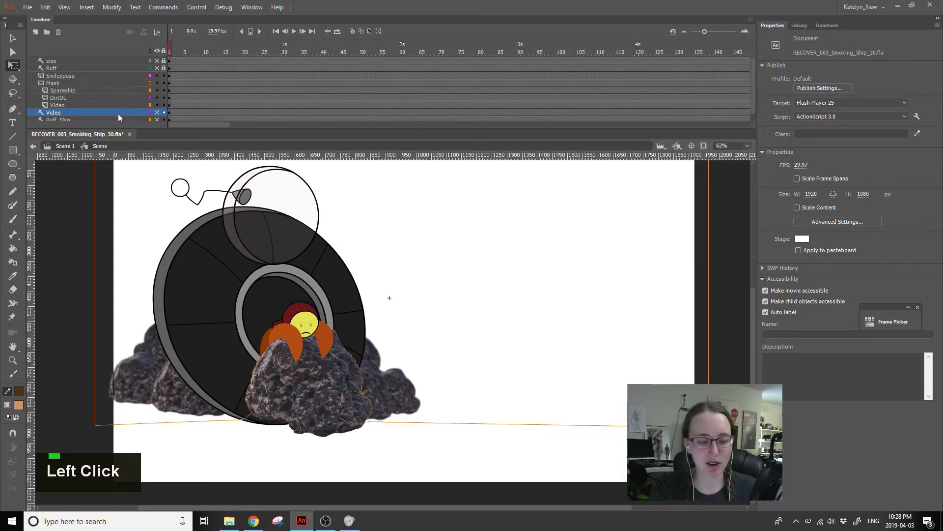
right_click(119, 116)
click(71, 155)
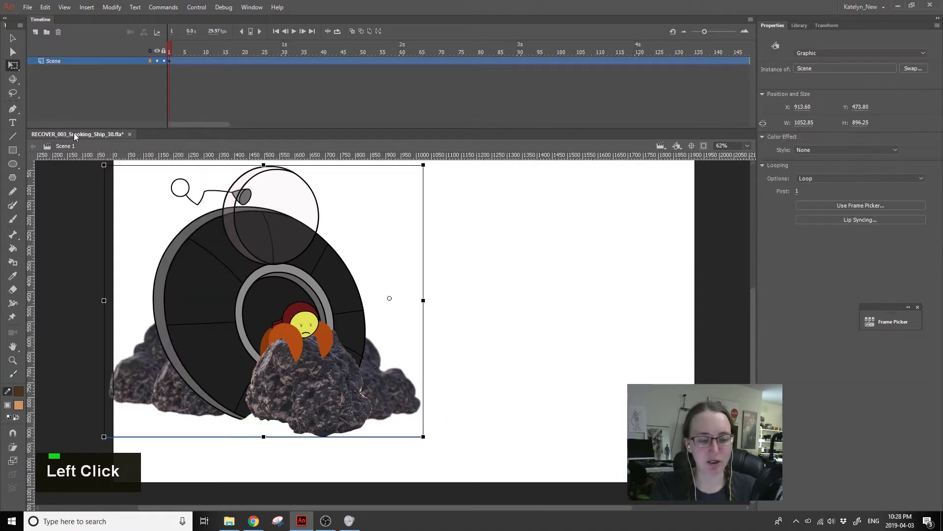
key(Return)
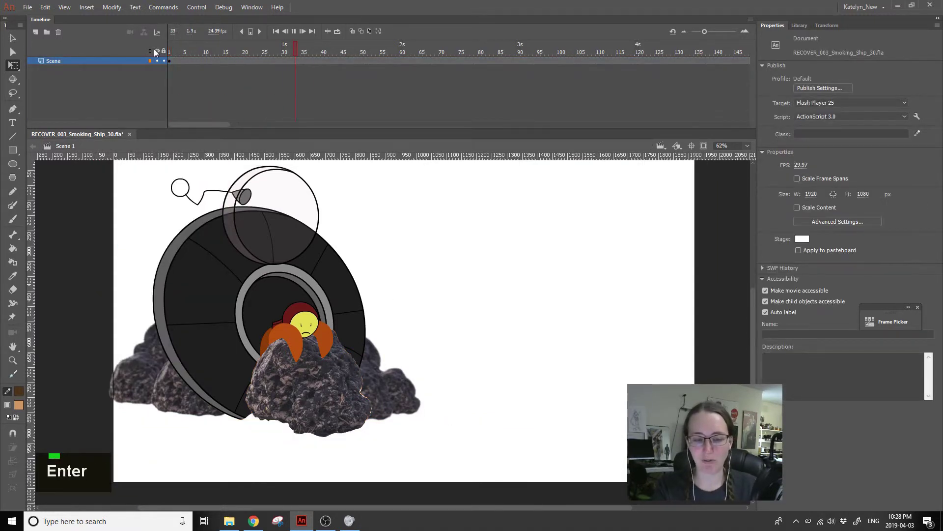